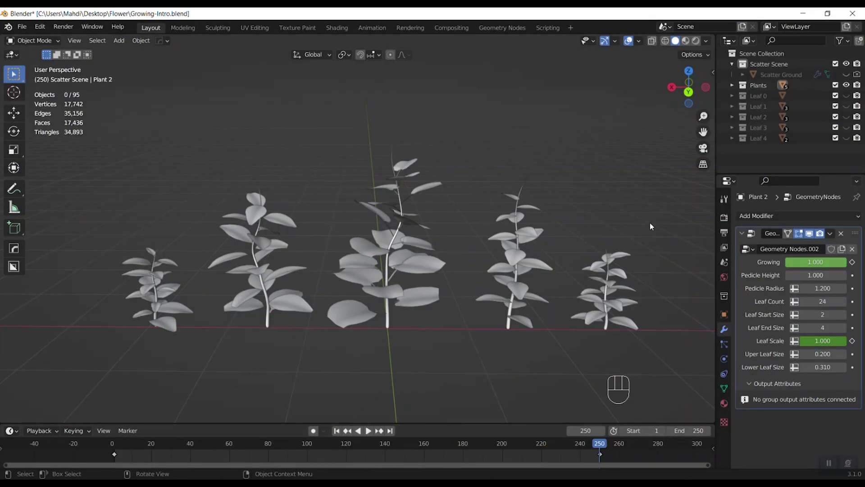
Click through the plants in the row and make the tall middle Plant 4 active
left_click(653, 226)
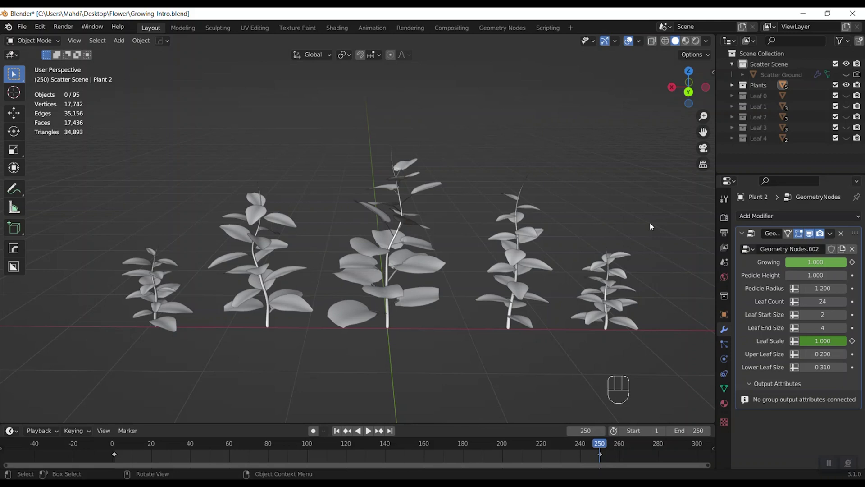
left_click(624, 292)
left_click(522, 285)
left_click(372, 282)
left_click(269, 288)
left_click(145, 302)
left_click(561, 152)
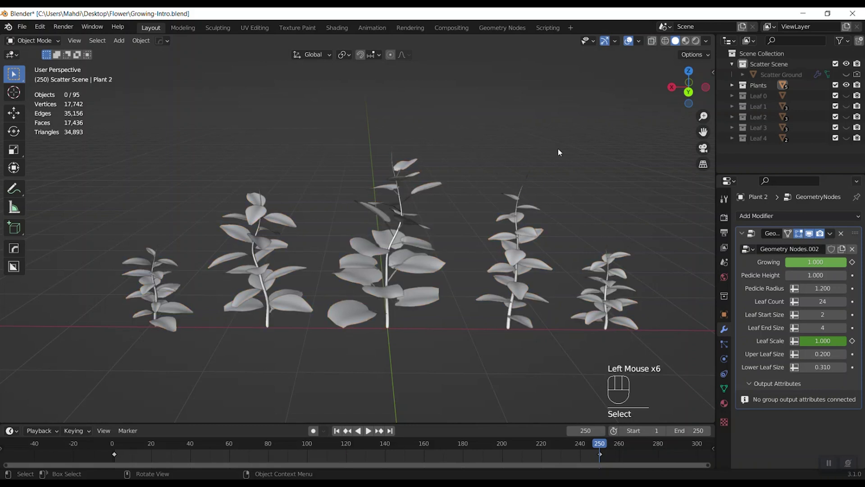
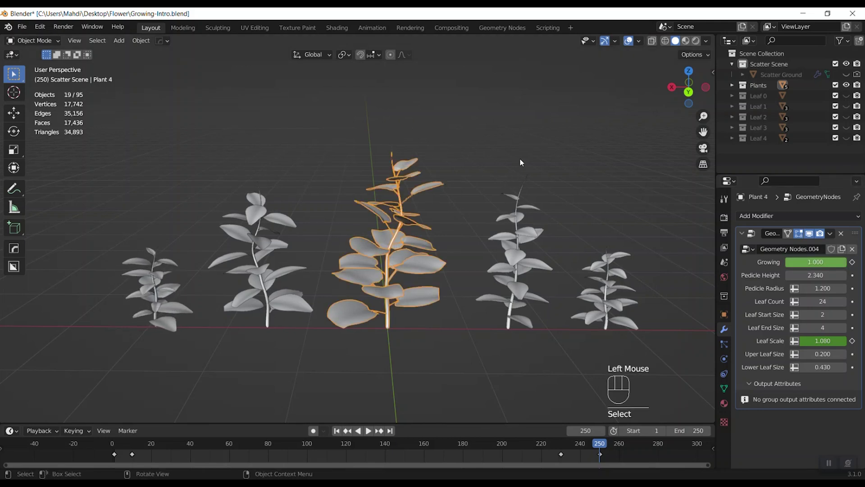
Isolate Plant 4 in Local View with numpad /
key("/")
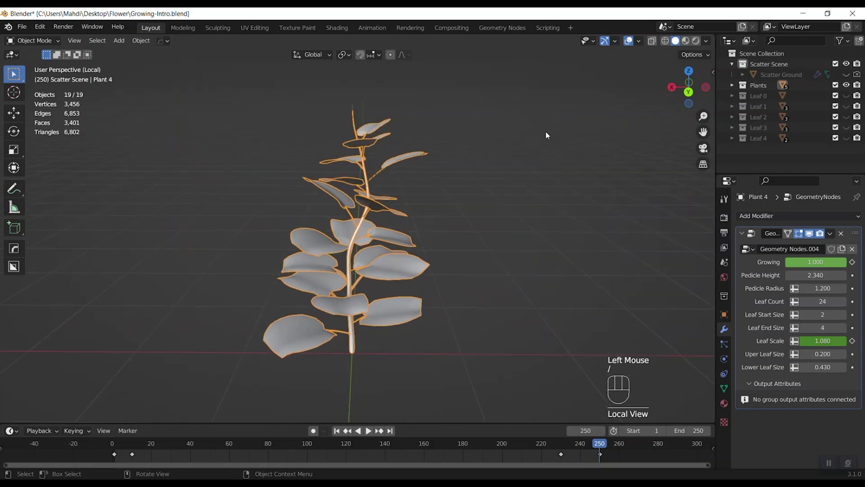
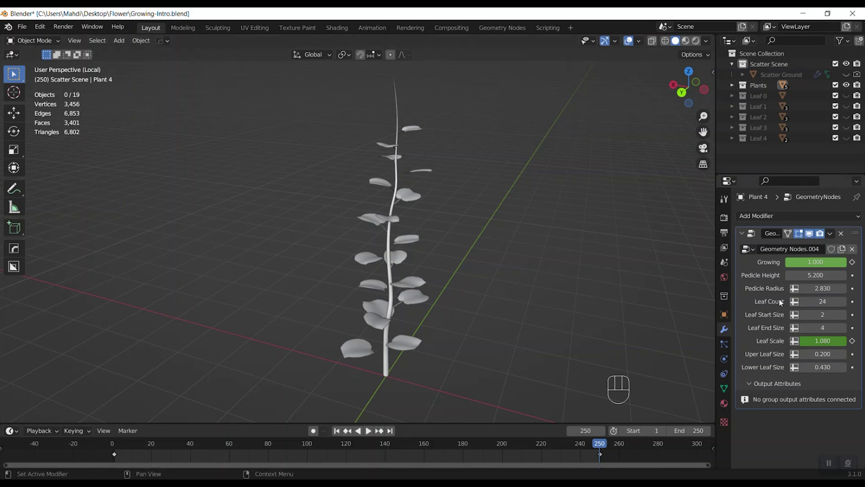
Orbit around the isolated Plant 4 to view its stem from top to base
left_click_drag(521, 289, 565, 295)
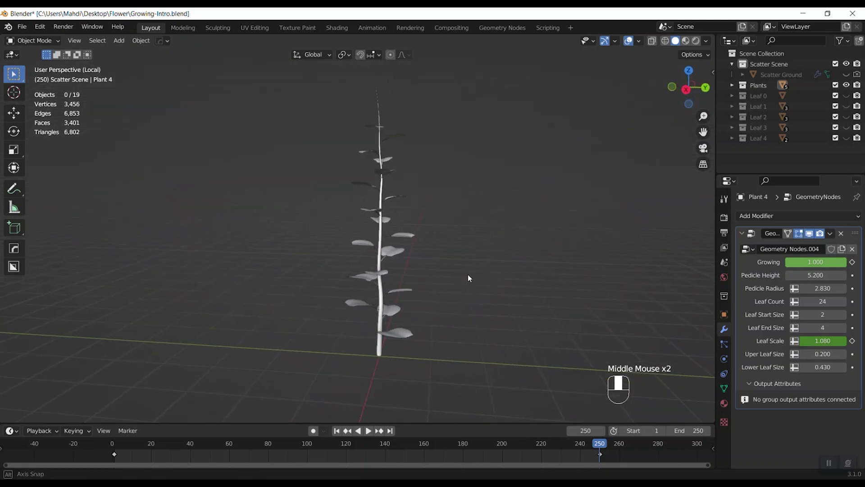
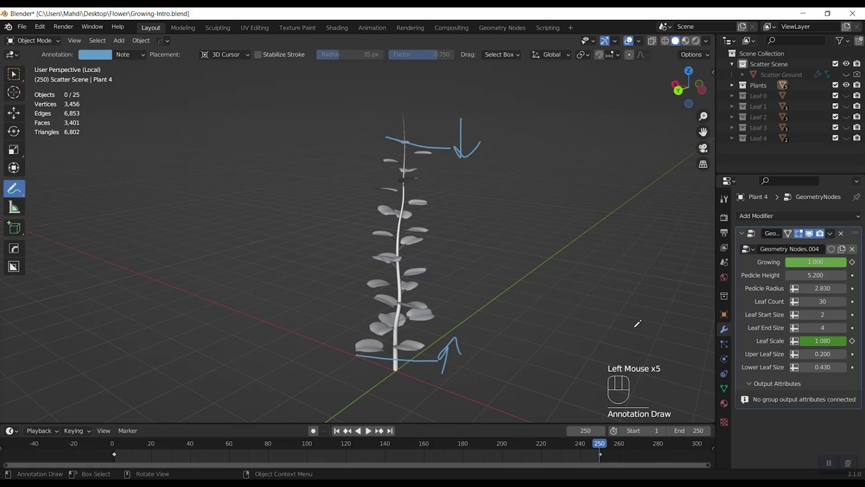
Leave the Annotate tool and return to the Select tool
left_click(20, 79)
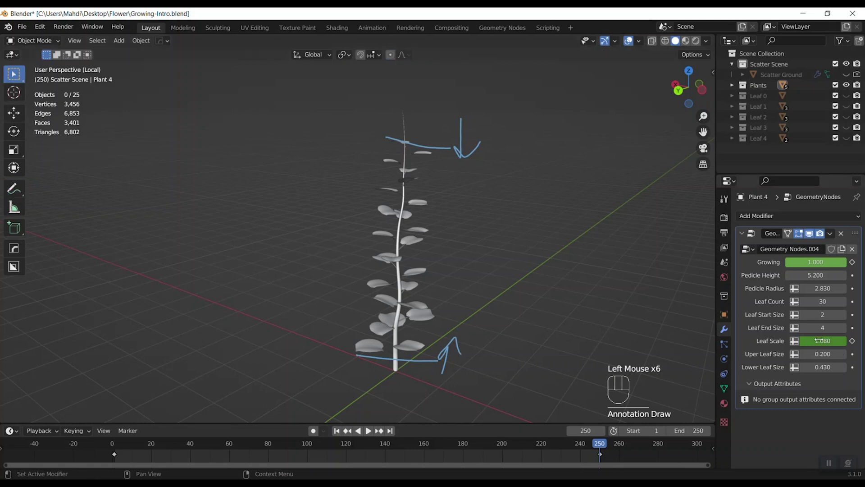
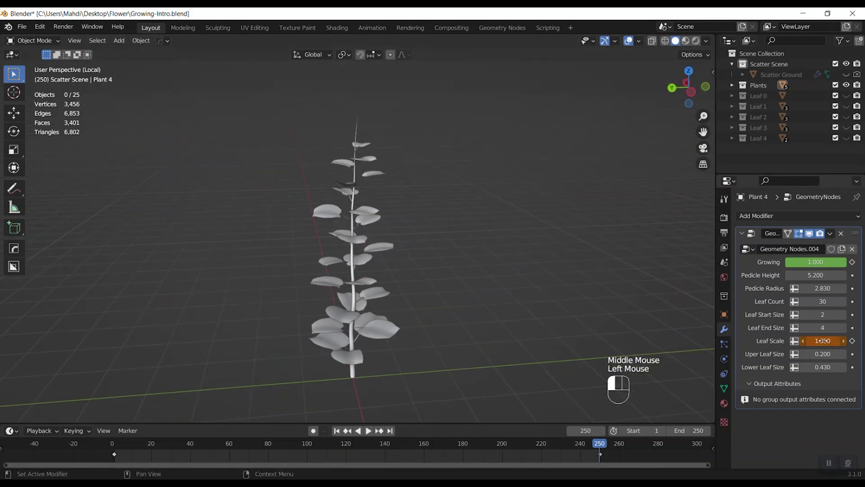
Zoom and pan to reframe Plant 4 before leaving Local View
middle_click(440, 316)
scroll("up", 3)
middle_click(467, 332)
scroll("down", 3)
middle_click(452, 337)
scroll("down", 3)
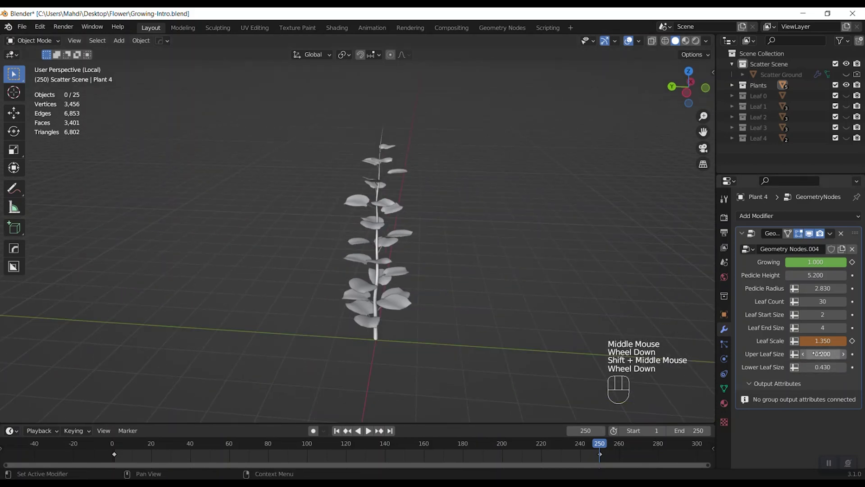
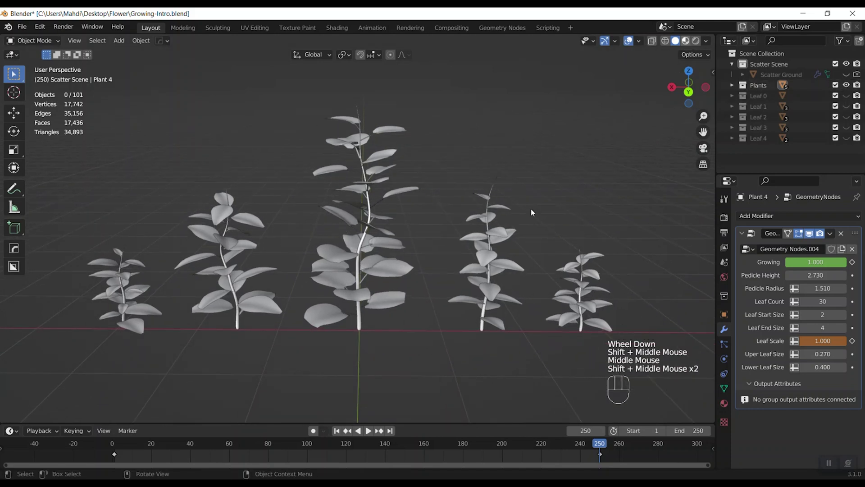
Switch viewport shading to Material Preview and orbit around the textured plants
left_click(424, 230)
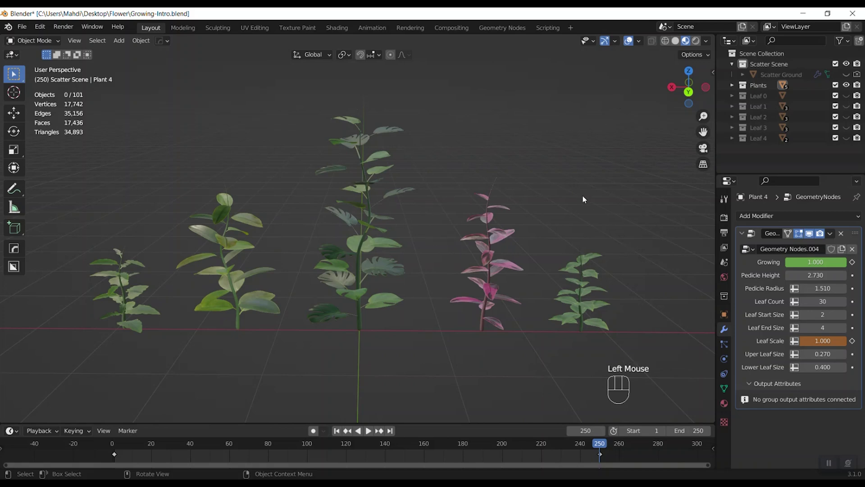
left_click_drag(569, 216, 575, 214)
middle_click(446, 225)
left_click_drag(431, 224, 453, 245)
left_click_drag(405, 251, 442, 290)
left_click_drag(428, 286, 421, 271)
left_click_drag(438, 291, 399, 256)
middle_click(401, 279)
left_click_drag(401, 285, 433, 284)
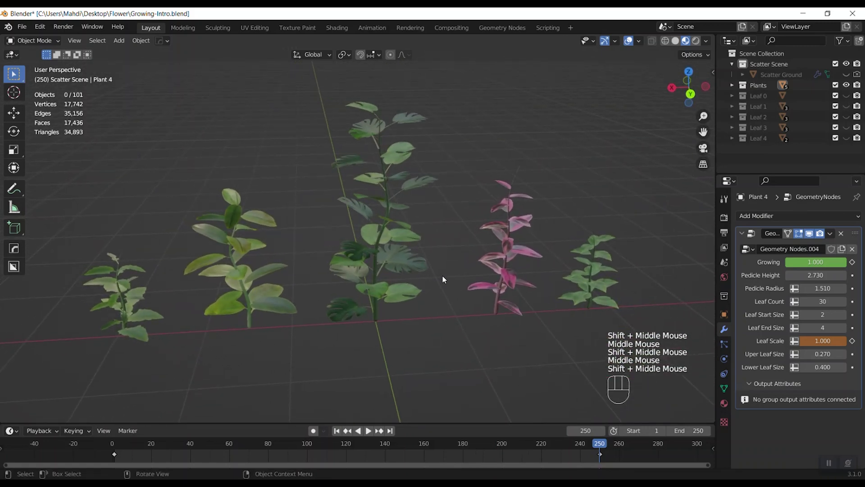
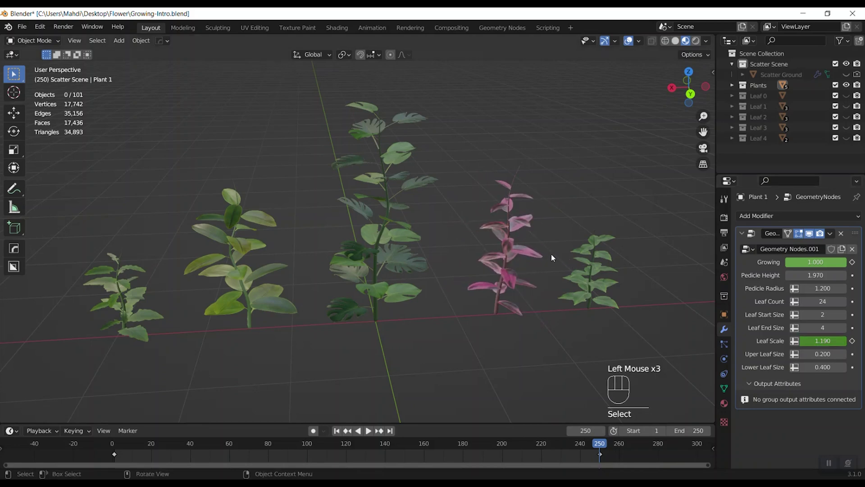
Tilt and reframe to see the whole row, then select the tall central Plant 4
scroll("down", 3)
left_click_drag(500, 266, 494, 282)
middle_click(476, 303)
middle_click(470, 312)
middle_click(599, 232)
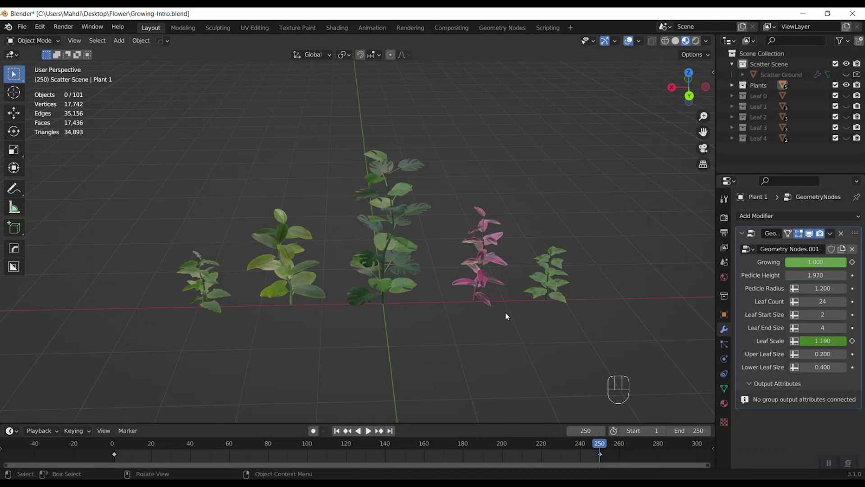
middle_click(477, 323)
middle_click(467, 325)
middle_click(461, 322)
left_click(457, 319)
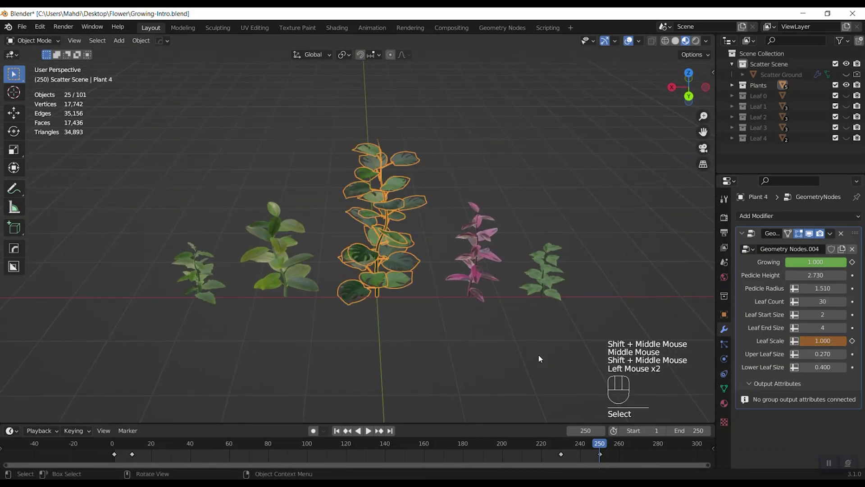
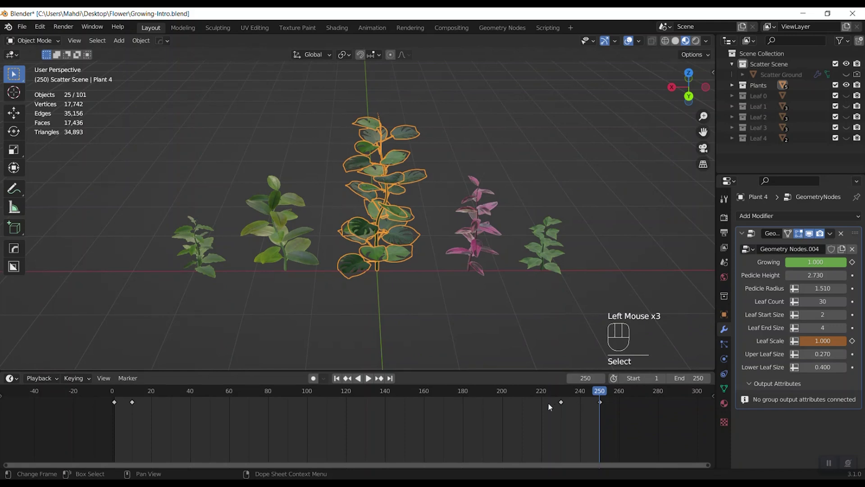
Enlarge the timeline and scrub across the frame range for Plant 2's keyed settings
left_click(369, 377)
left_click(539, 240)
left_click(314, 377)
double_click(315, 377)
left_click_drag(518, 333, 544, 351)
left_click_drag(604, 395, 116, 397)
left_click_drag(112, 397, 418, 396)
left_click_drag(396, 383, 370, 377)
middle_click(370, 377)
middle_click(370, 378)
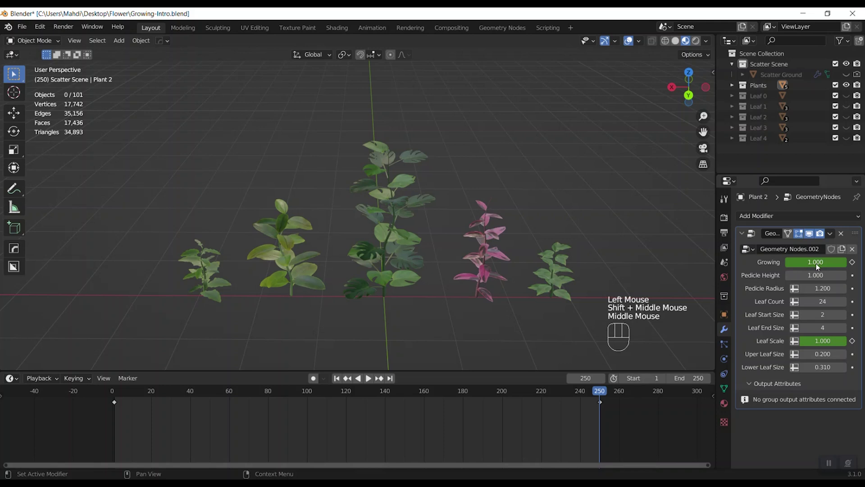
left_click(370, 377)
Clear the keyframes on Plant 2's growth and scale values, then play from frame 0
right_click(370, 377)
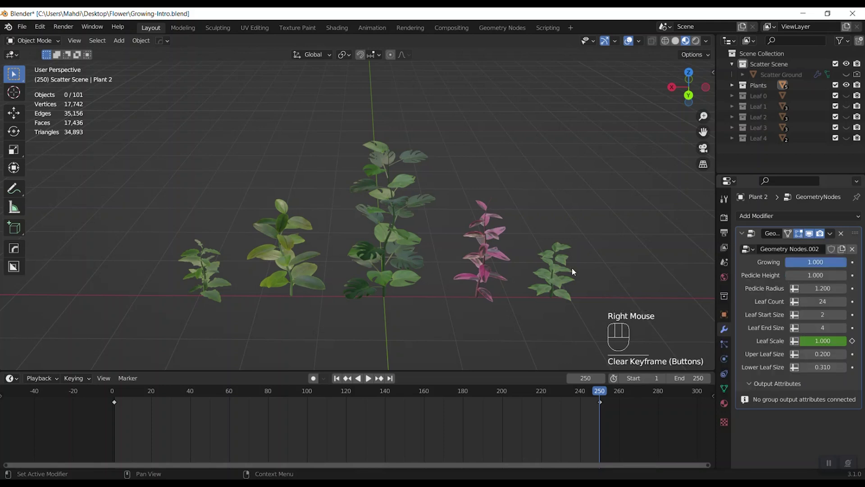
left_click(370, 377)
right_click(370, 377)
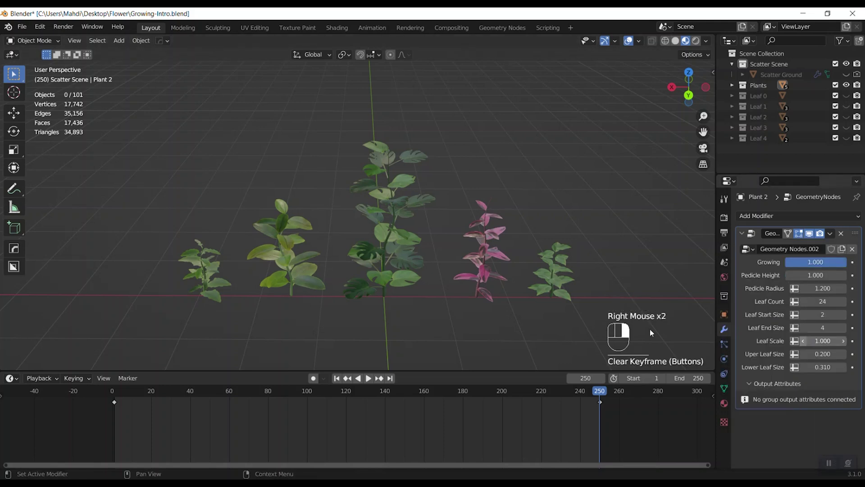
left_click_drag(347, 377, 370, 377)
left_click(370, 377)
left_click(370, 377)
left_click(370, 377)
left_click(370, 377)
left_click(370, 377)
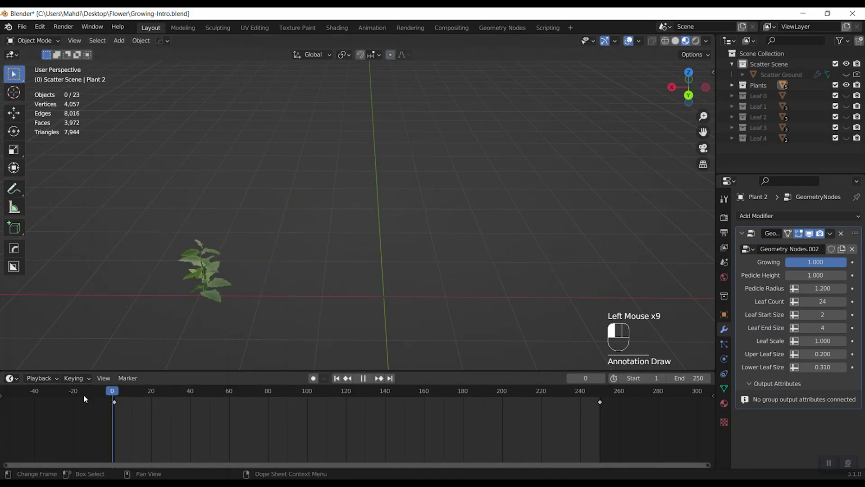
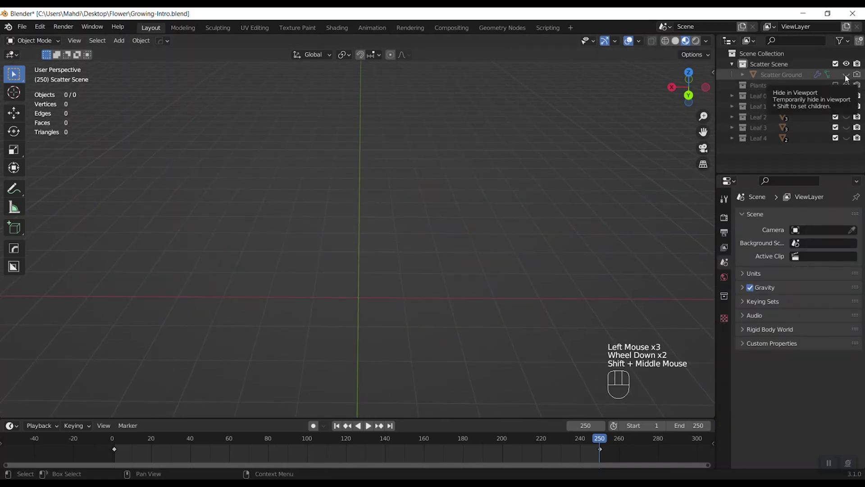
Make Scatter Ground visible in the Outliner and orbit the plant-covered terrain
left_click_drag(829, 91, 550, 199)
left_click(486, 241)
scroll("down", 3)
left_click_drag(464, 229, 617, 78)
left_click(555, 175)
scroll("down", 3)
left_click_drag(486, 251, 461, 258)
left_click_drag(470, 270, 407, 275)
scroll("up", 3)
middle_click(401, 301)
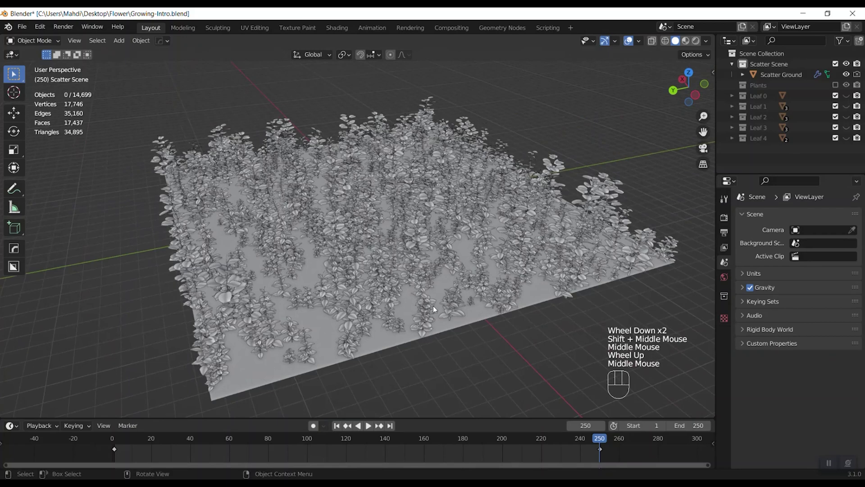
Orbit further over the terrain and select the Scatter Ground object
left_click_drag(391, 310, 418, 310)
left_click_drag(430, 308, 430, 297)
left_click_drag(439, 297, 456, 300)
left_click_drag(465, 300, 463, 289)
left_click(457, 276)
left_click_drag(732, 335, 840, 260)
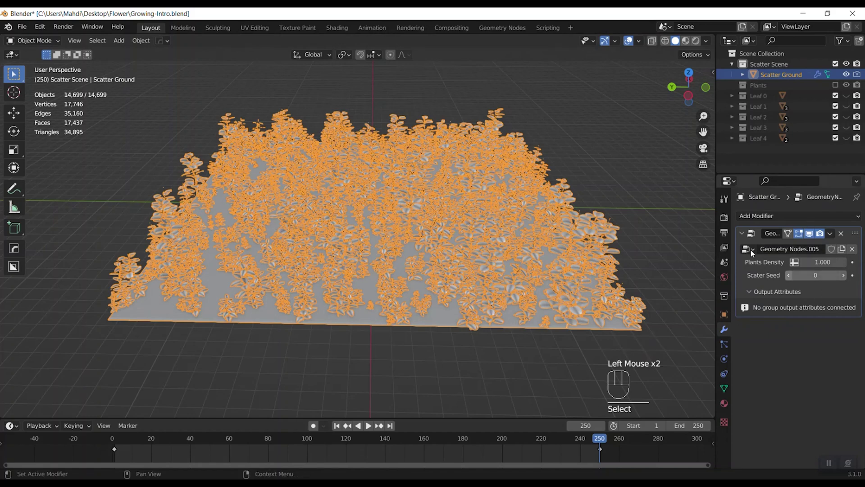
left_click_drag(650, 188, 623, 218)
left_click_drag(569, 265, 574, 268)
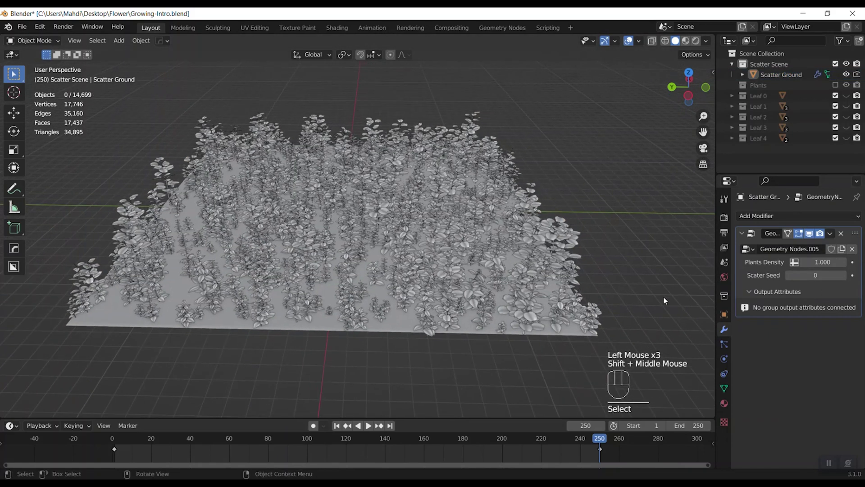
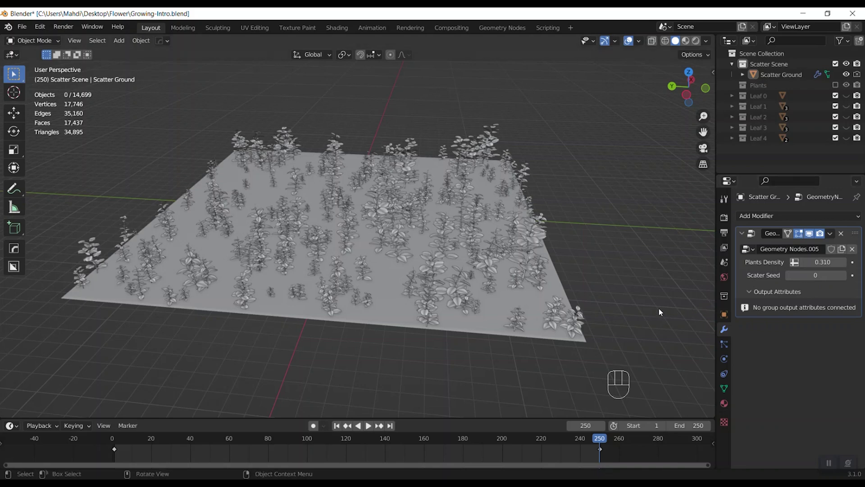
Orbit around the plant field to inspect the sparser 0.310-density scatter
left_click_drag(569, 328, 624, 316)
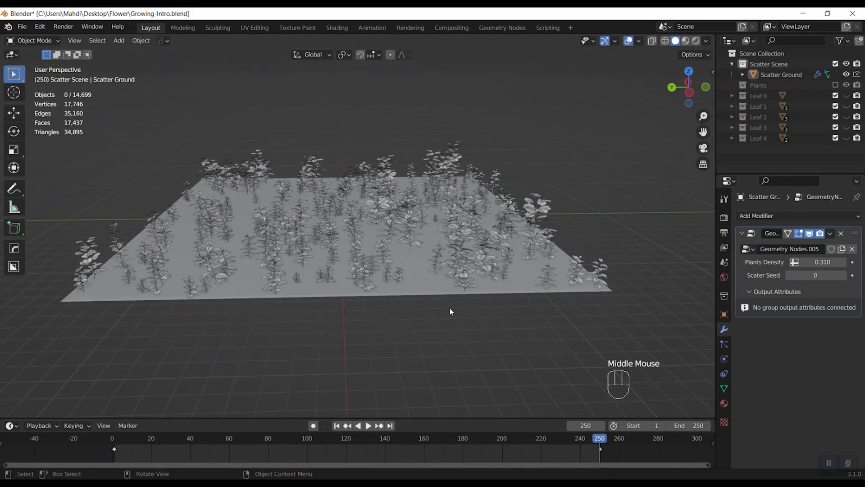
left_click_drag(467, 314, 490, 317)
left_click_drag(484, 319, 416, 319)
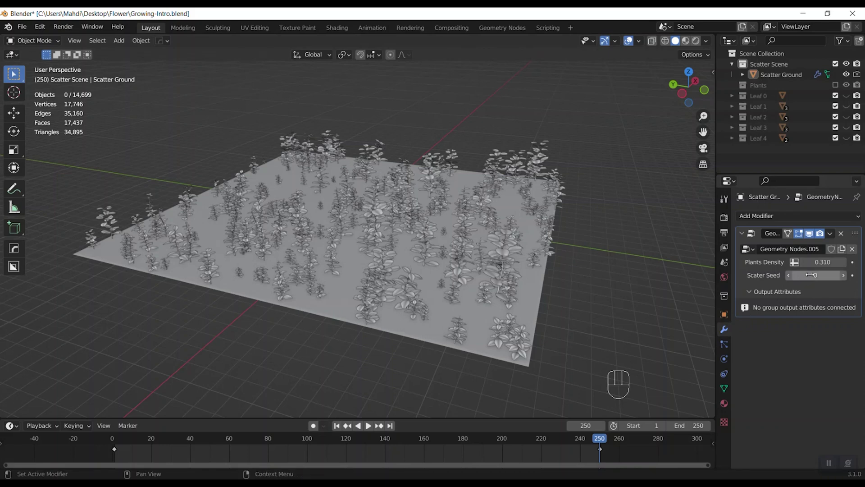
Step the scatter seed up seven times and orbit down among the re-arranged plants
left_click(847, 280)
left_click(847, 281)
left_click(846, 280)
left_click(847, 281)
left_click(847, 280)
left_click(847, 280)
left_click(847, 280)
left_click_drag(515, 282, 488, 277)
scroll("up", 3)
middle_click(450, 266)
left_click_drag(435, 268, 408, 304)
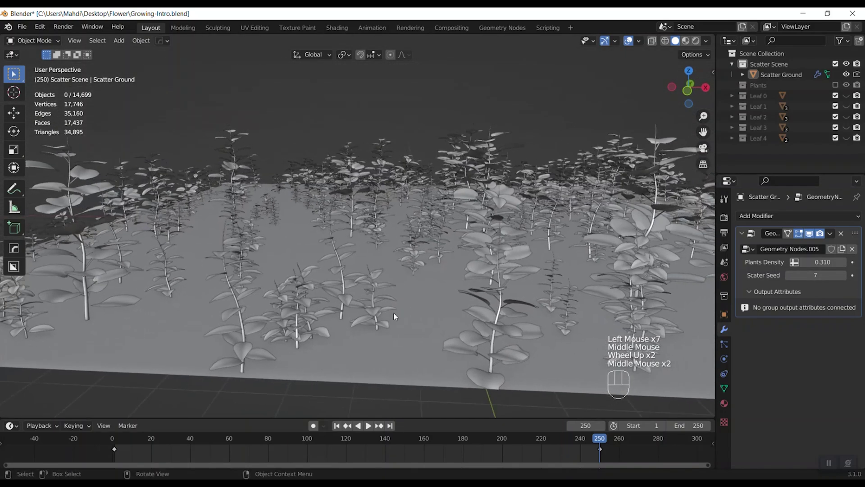
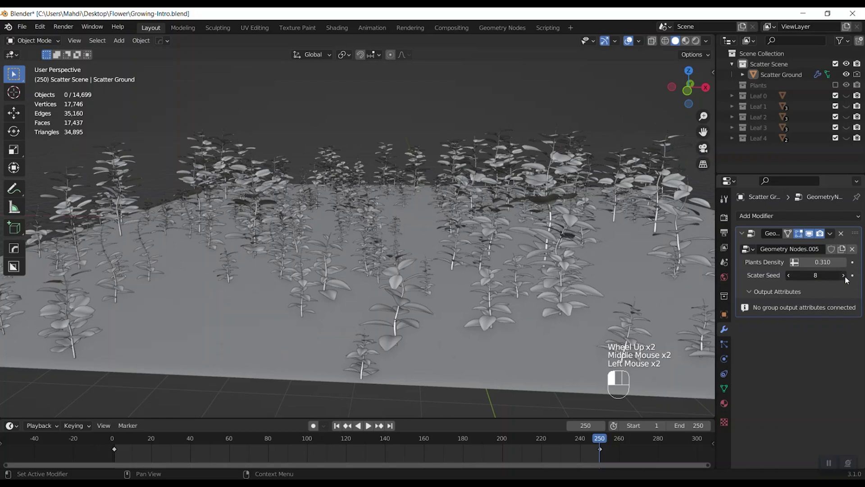
Raise the seed to 11, set density to 0.800 and select Scatter Ground
left_click(848, 280)
left_click(849, 280)
scroll("down", 3)
left_click_drag(462, 284, 697, 269)
left_click(401, 232)
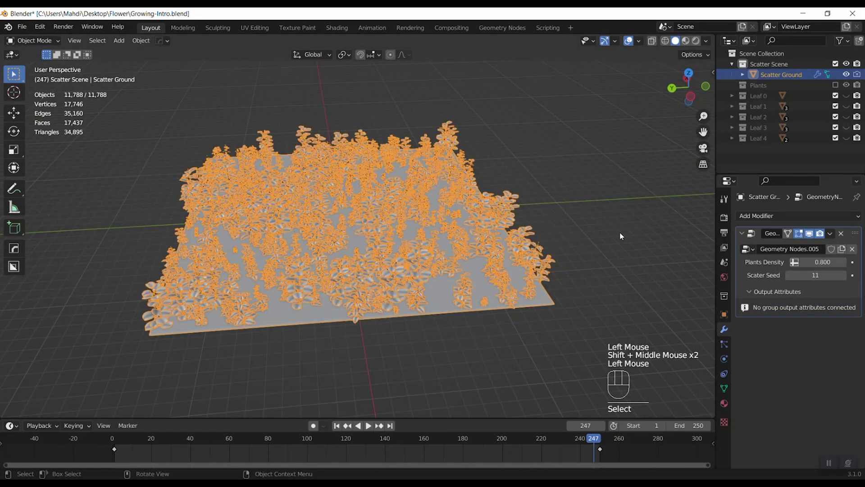
Enter Edit Mode on the Scatter Ground to delete its geometry
key("Tab")
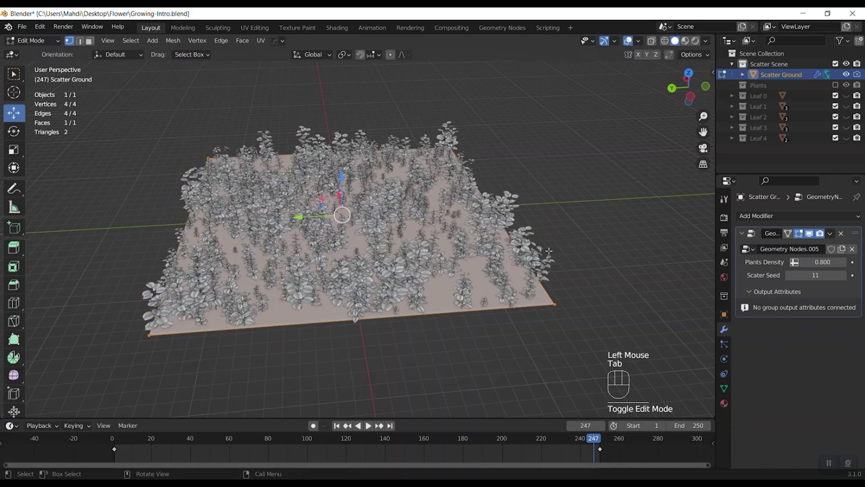
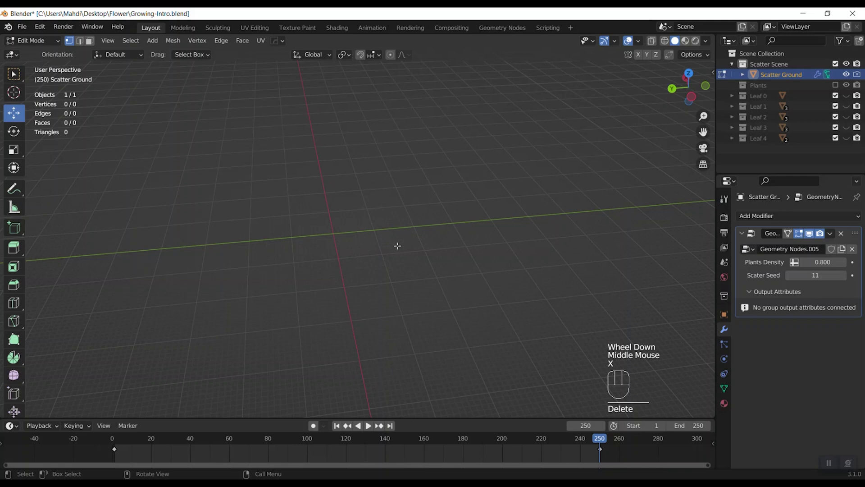
Add a new mesh plane in Edit Mode and scale it up about 7.4 times
key("shift+a")
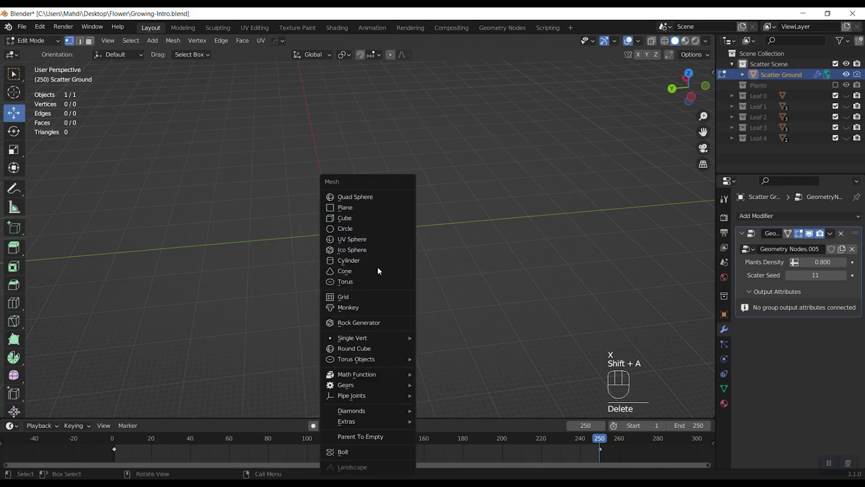
scroll("up", 3)
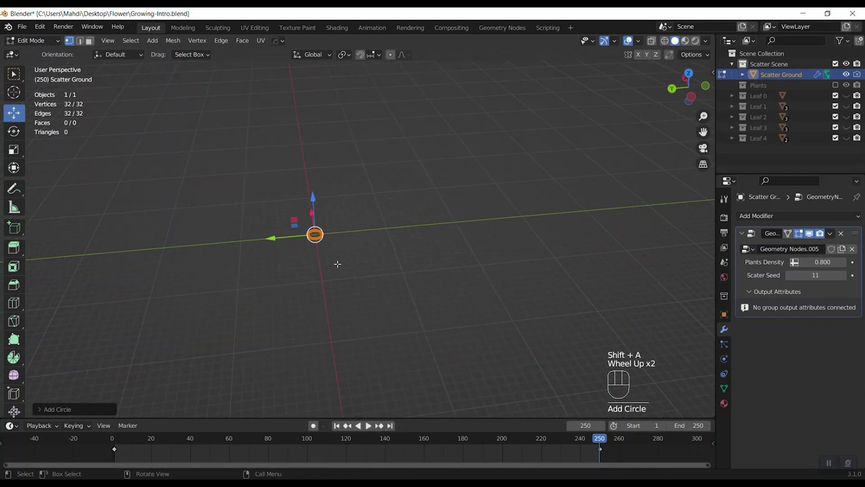
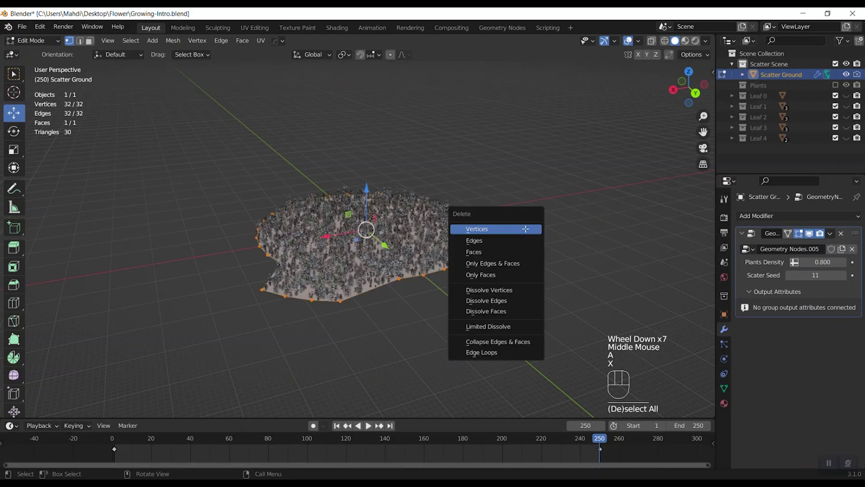
key("shift+a")
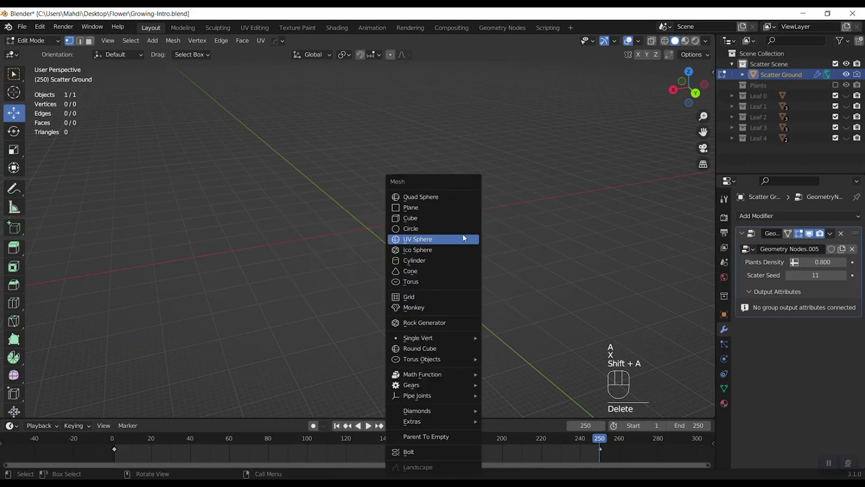
scroll("up", 3)
key("s")
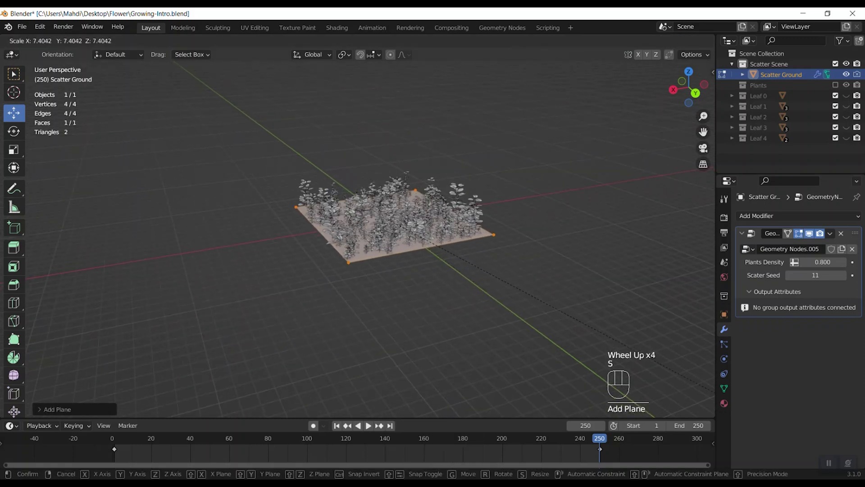
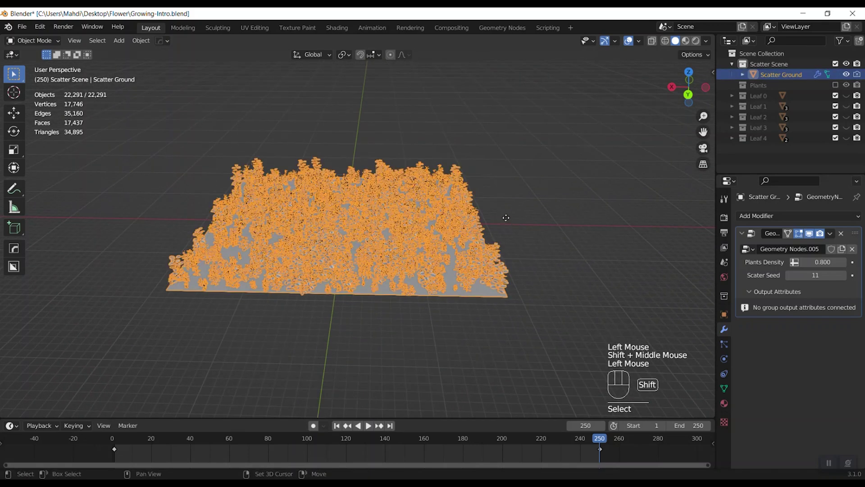
Duplicate the scatter ground in place and hide the original Scatter Ground
key("shift+d")
left_click(580, 185)
right_click(580, 185)
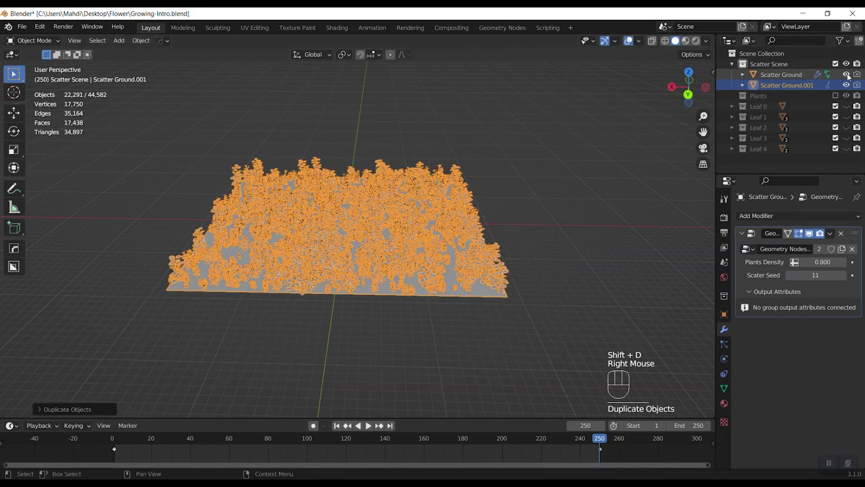
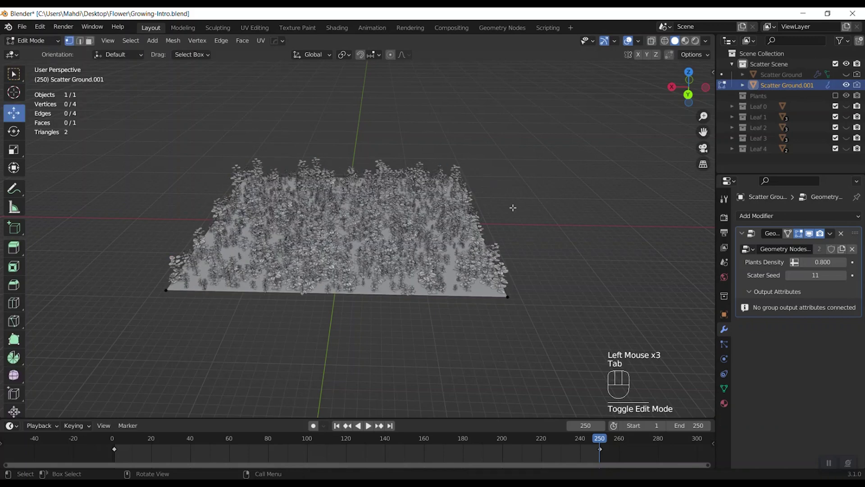
Delete all vertices of Scatter Ground.001, leaving it empty, and return to Object Mode
key("a")
key("x")
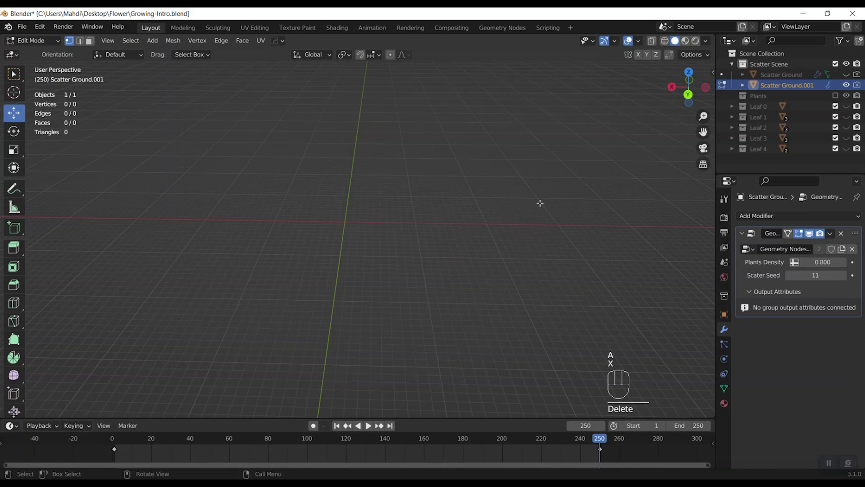
key("Tab")
scroll("down", 3)
left_click_drag(387, 255, 419, 263)
scroll("down", 3)
middle_click(417, 263)
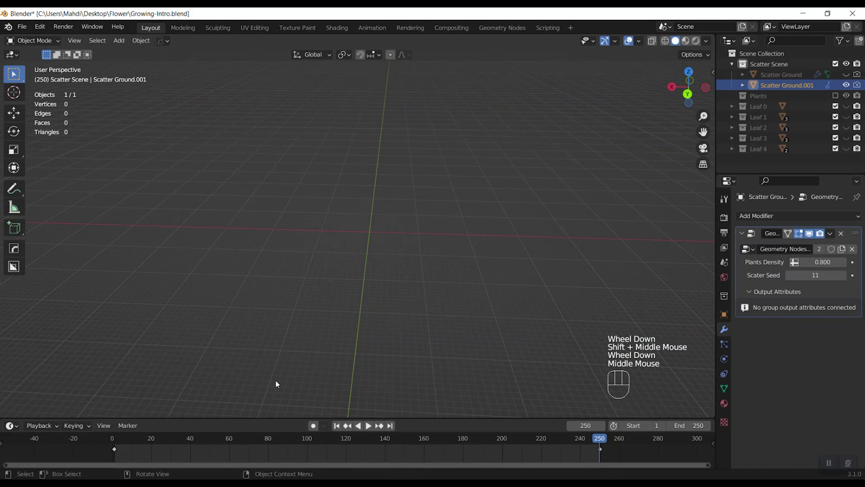
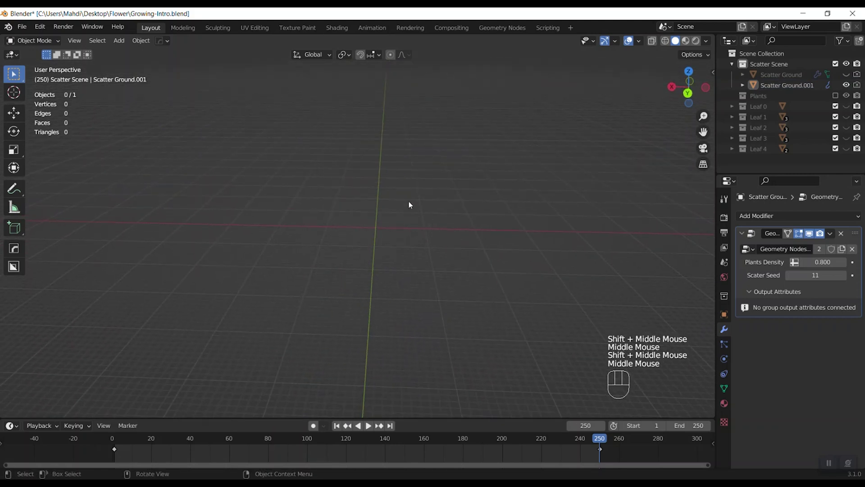
Enable the Add Mesh: A.N.T. Landscape add-on and save the preferences
left_click_drag(46, 28, 60, 181)
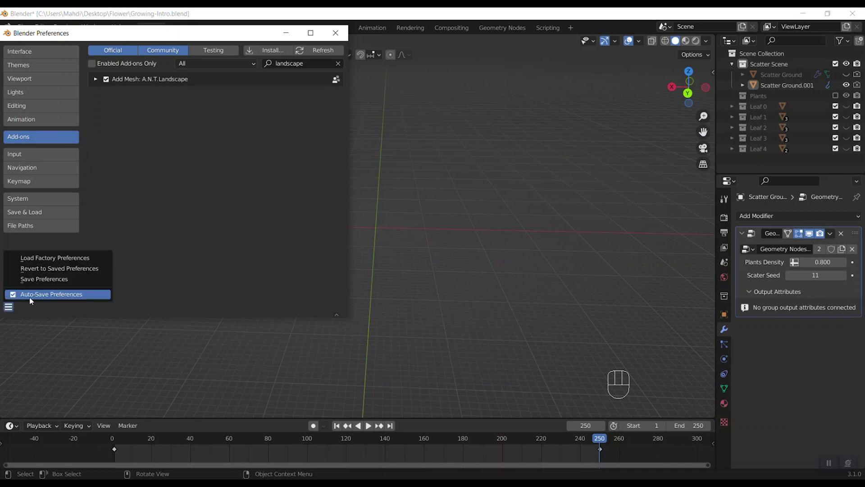
left_click(422, 220)
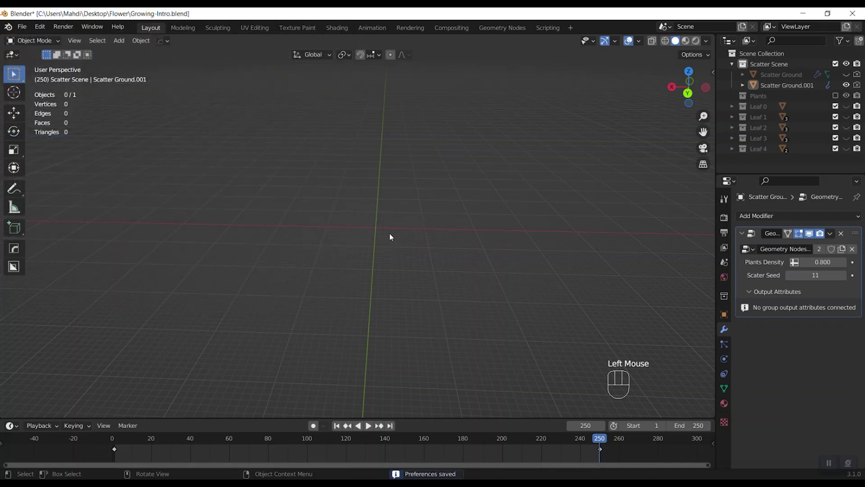
Add an A.N.T. Landscape mesh, frame it in view and expand its operator settings
left_click(373, 231)
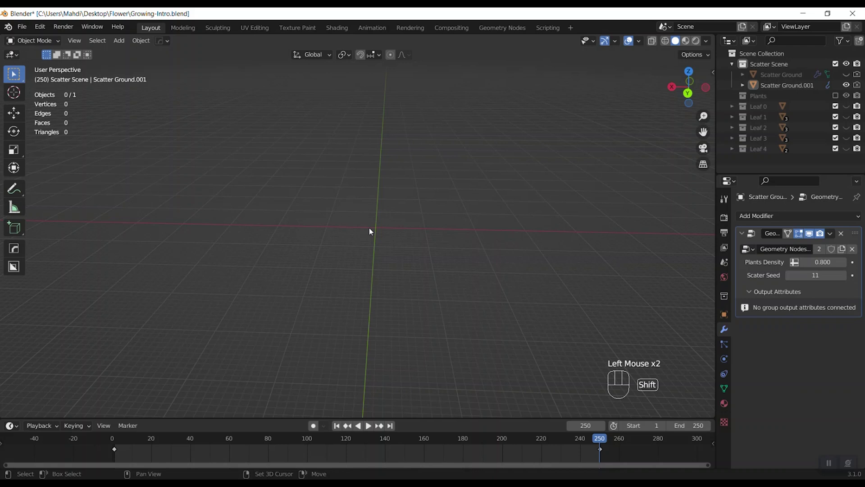
key("shift+a")
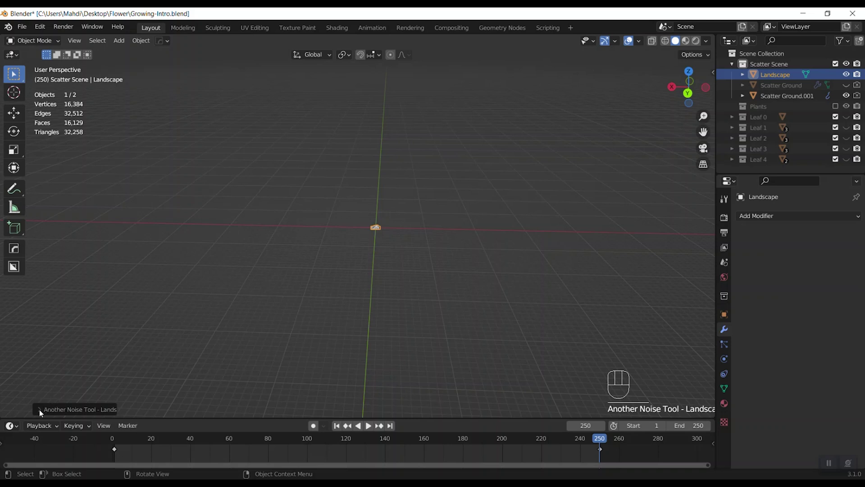
key("KP_Decimal")
scroll("down", 3)
left_click_drag(473, 291, 311, 380)
left_click(43, 412)
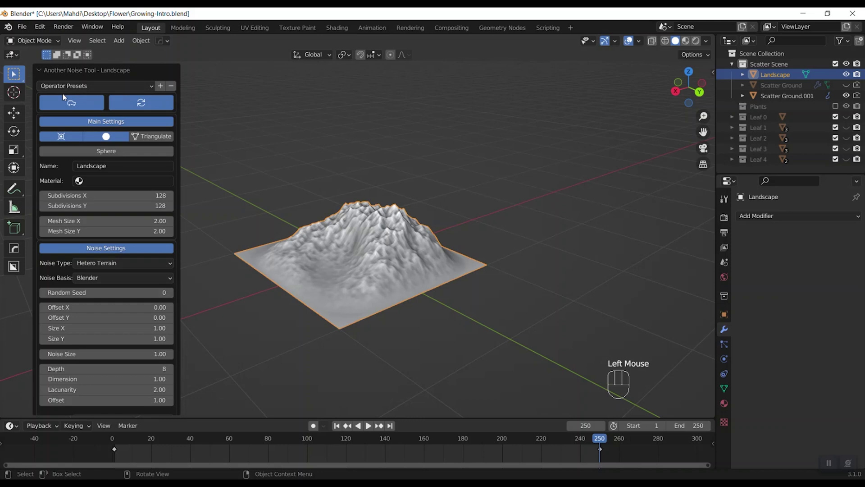
Pick a terrain preset with Turbulence noise and Voronoi F1 basis, adjusting depth and displacement for mountains around flat basins
left_click_drag(111, 88, 389, 286)
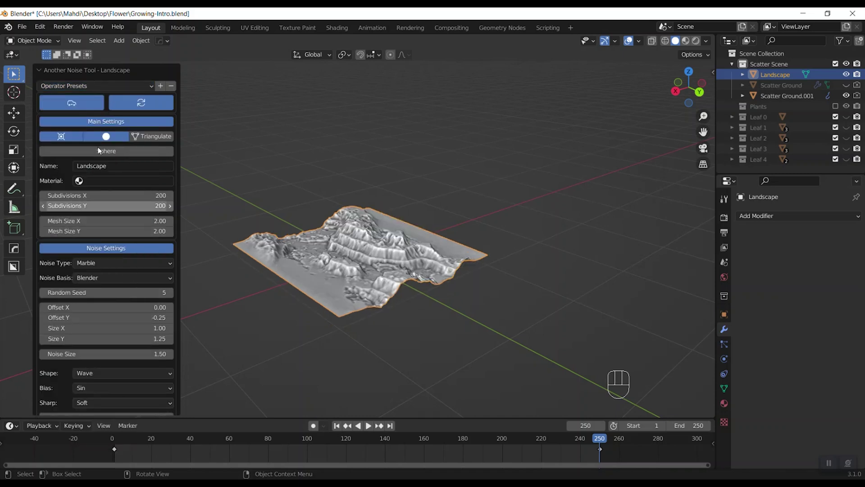
left_click(369, 234)
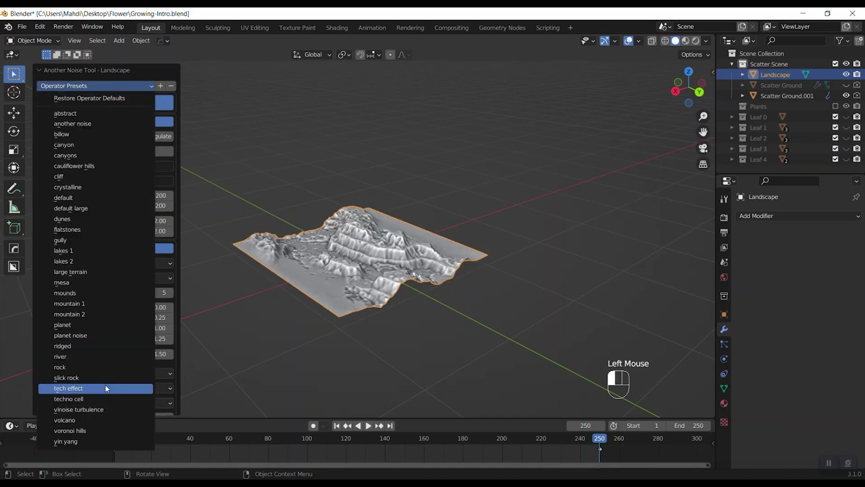
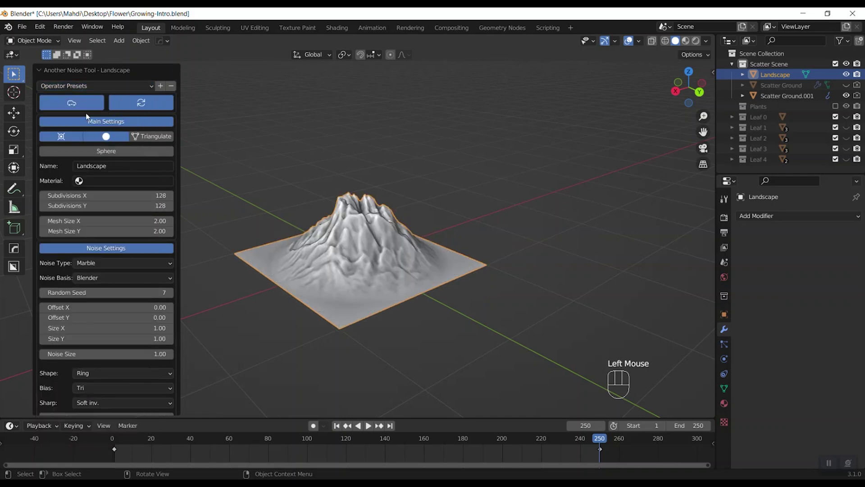
left_click_drag(106, 90, 387, 263)
scroll("up", 3)
left_click_drag(396, 289, 397, 288)
left_click_drag(381, 298, 415, 289)
middle_click(409, 303)
scroll("down", 3)
scroll("down", 3)
scroll("up", 3)
scroll("down", 3)
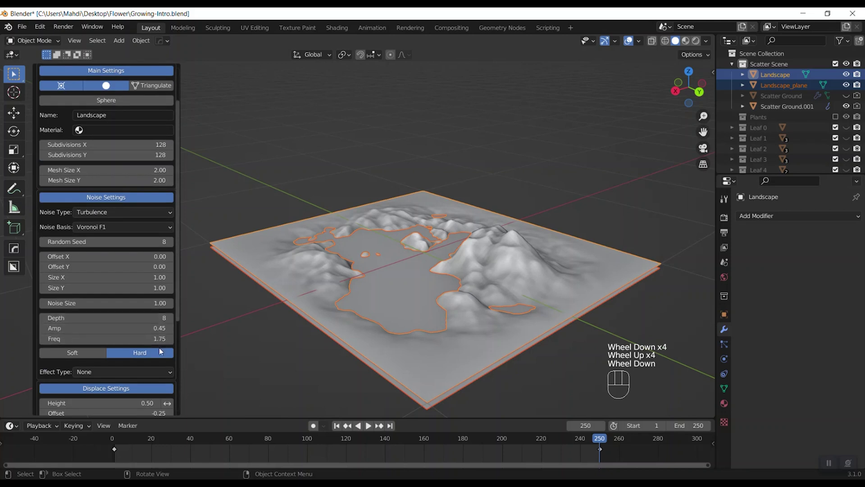
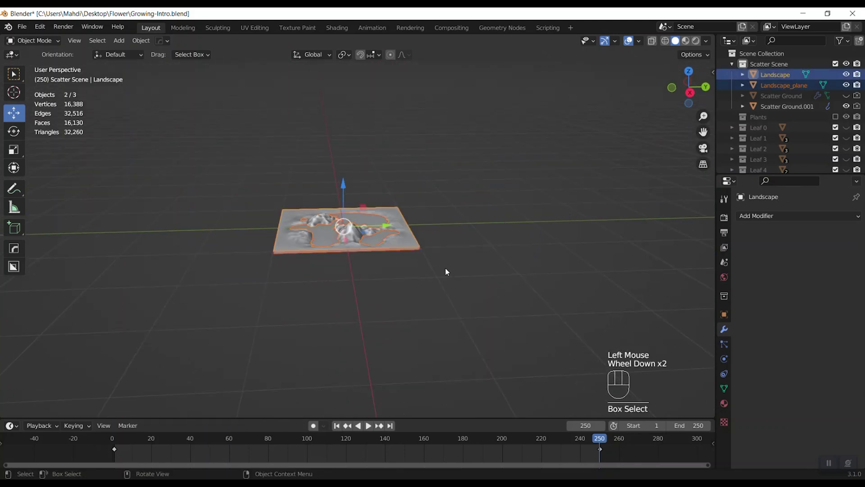
Scale the Landscape and its plane geometry by 6 in Edit Mode, then select only the mountain landscape
key("Tab")
key("s")
key("KP_6")
key("KP_Enter")
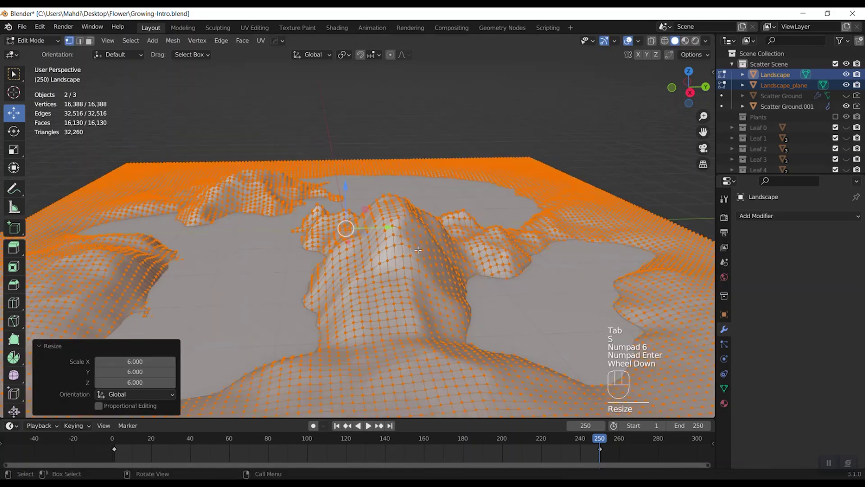
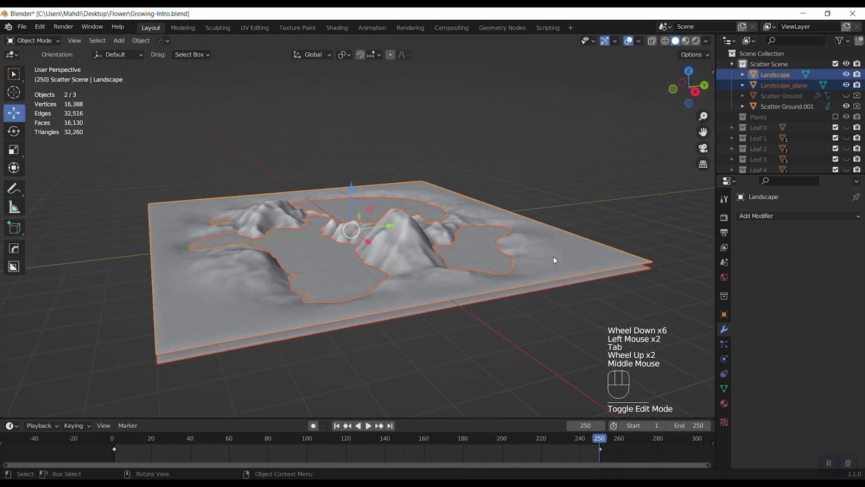
left_click(584, 251)
left_click_drag(667, 191, 624, 239)
left_click(615, 259)
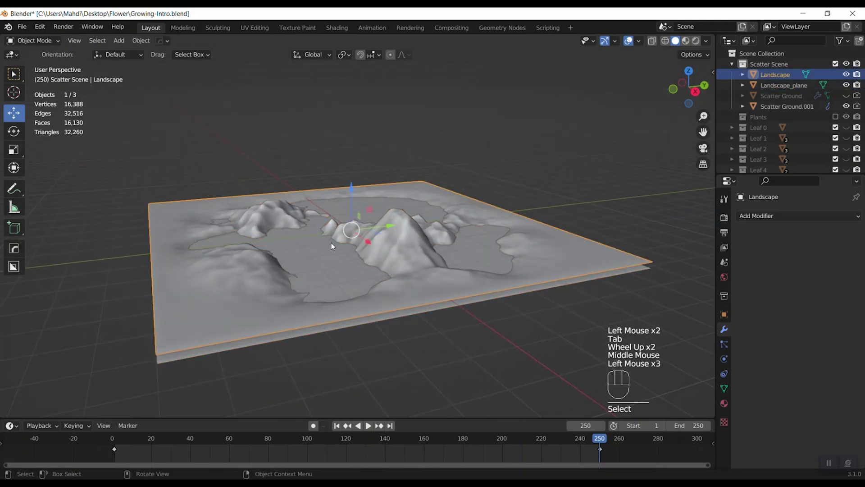
Add a Boolean Difference modifier to Landscape with Landscape_plane eyedropped as the cutting object
left_click_drag(725, 330, 793, 220)
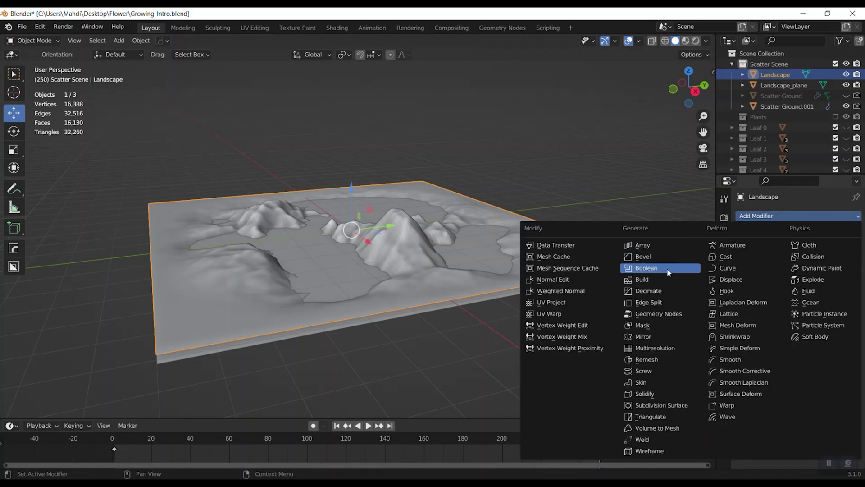
left_click(657, 274)
scroll("down", 3)
left_click_drag(469, 299, 420, 289)
scroll("up", 3)
left_click_drag(433, 303, 572, 281)
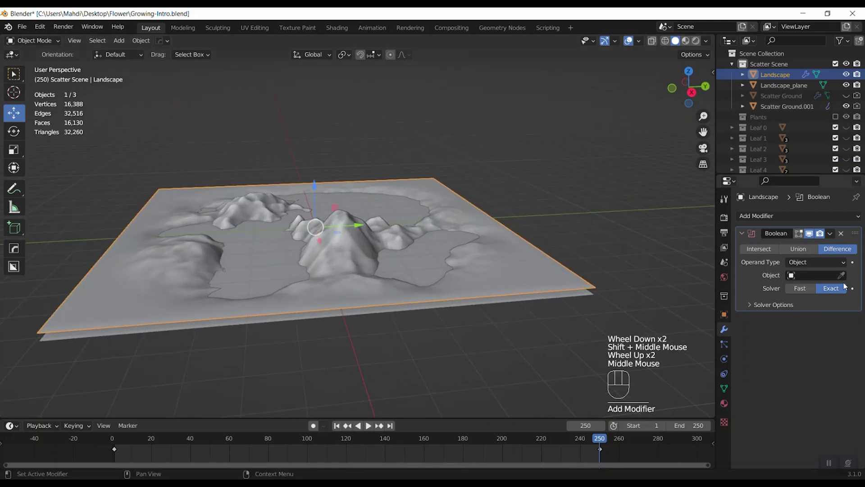
left_click(853, 250)
left_click(841, 276)
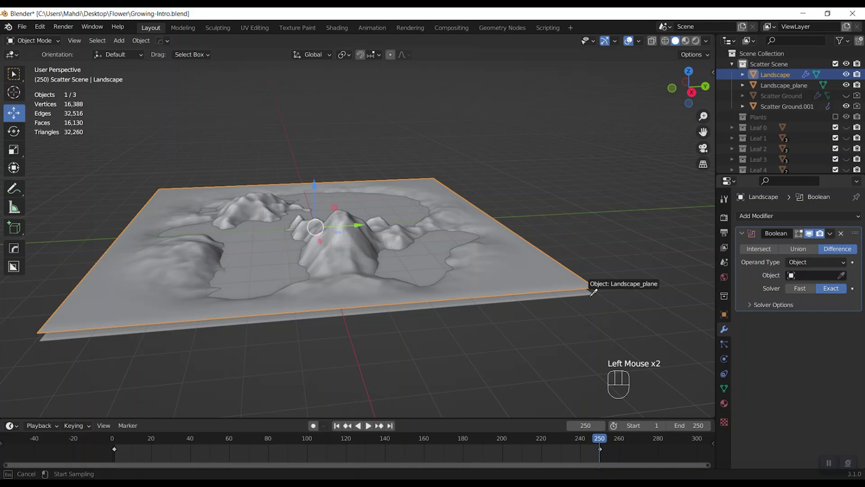
left_click(634, 201)
Rename the plane to Lake and hide it to inspect the basin holes
left_click(578, 300)
right_click(571, 298)
left_click(571, 297)
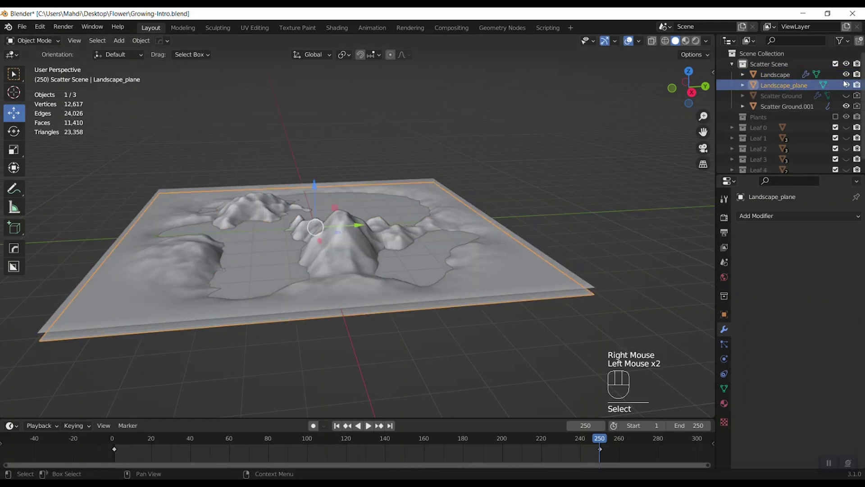
left_click(850, 88)
left_click_drag(376, 267, 378, 249)
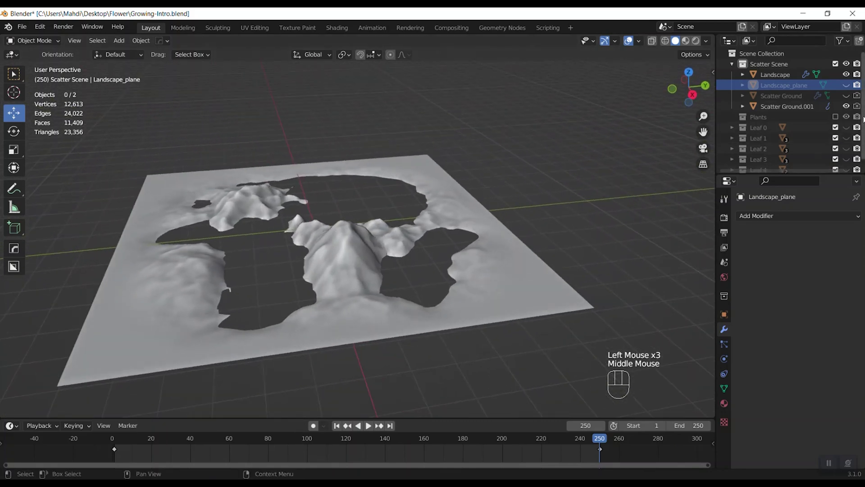
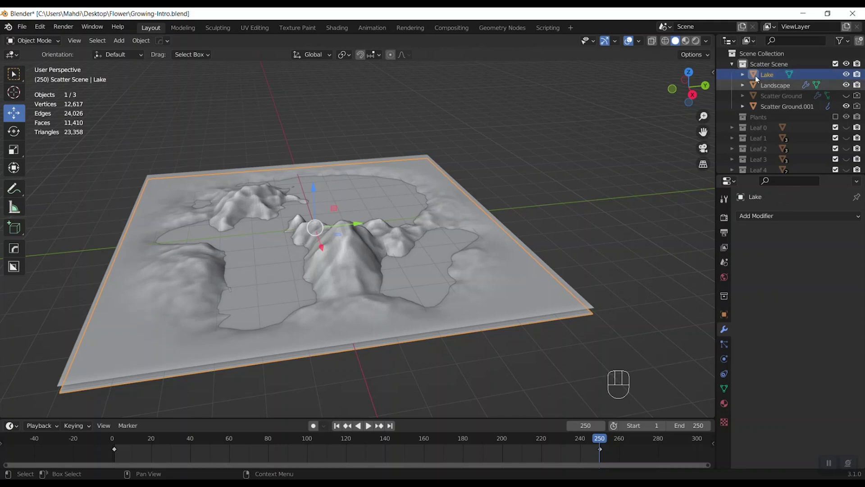
Apply the Boolean modifier permanently to the Landscape terrain
left_click(588, 169)
left_click(535, 274)
left_click_drag(835, 238, 636, 241)
left_click(635, 240)
scroll("down", 3)
left_click(587, 246)
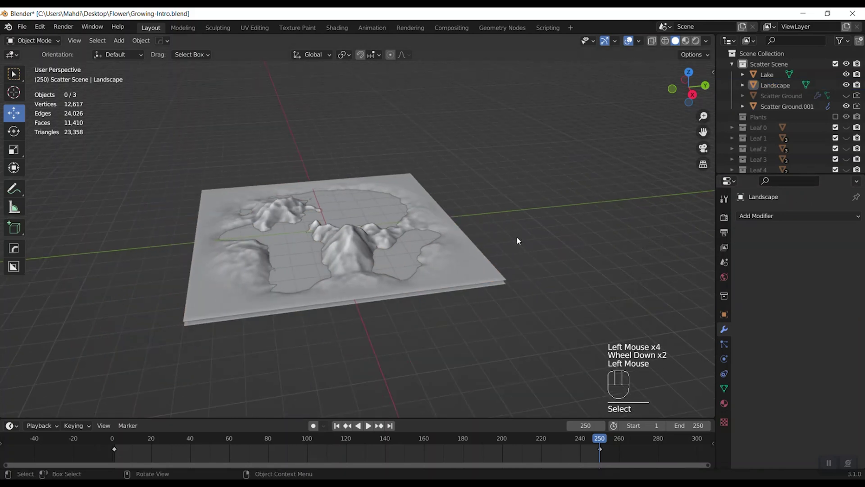
Join the Landscape into Scatter Ground.001 with Ctrl+J so plants scatter over the mountains
left_click_drag(506, 243, 524, 246)
left_click_drag(522, 247, 499, 249)
left_click(473, 276)
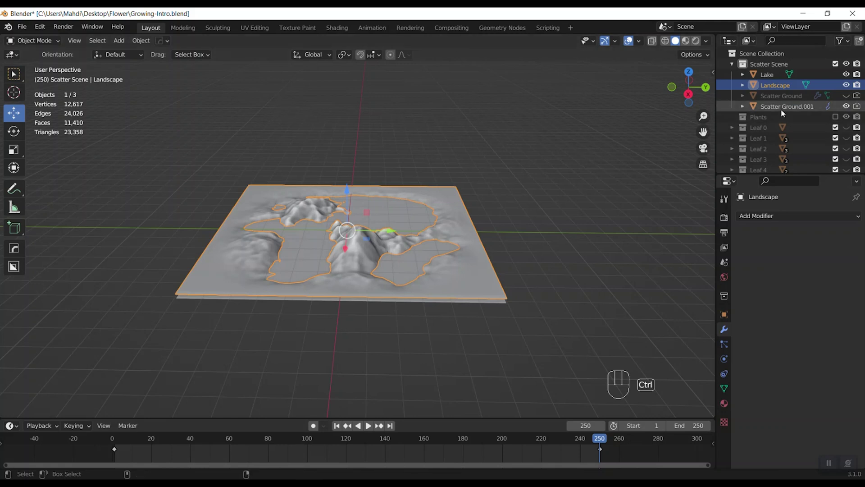
left_click(784, 113)
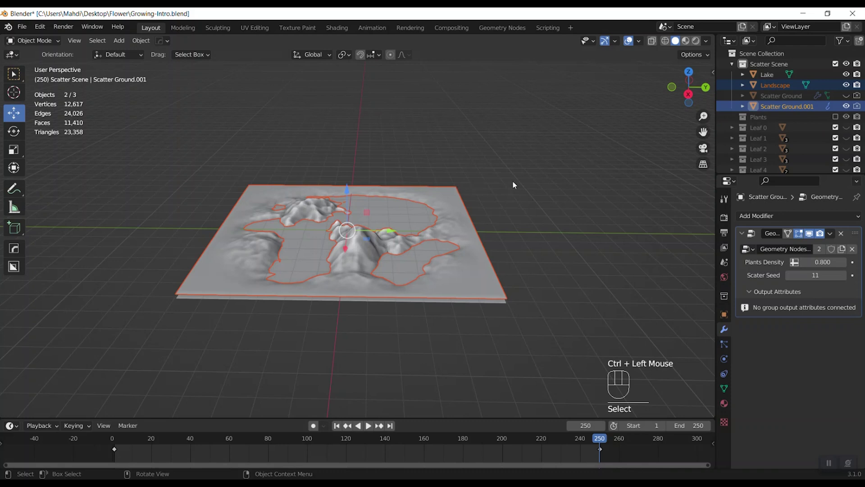
key("w")
scroll("up", 3)
key("ctrl+j")
scroll("down", 3)
left_click(572, 207)
left_click(449, 249)
scroll("down", 3)
middle_click(423, 300)
Scale up all the joined ground geometry in Edit Mode to widen the terrain around the lake
key("Tab")
key("s")
key("a")
key("s")
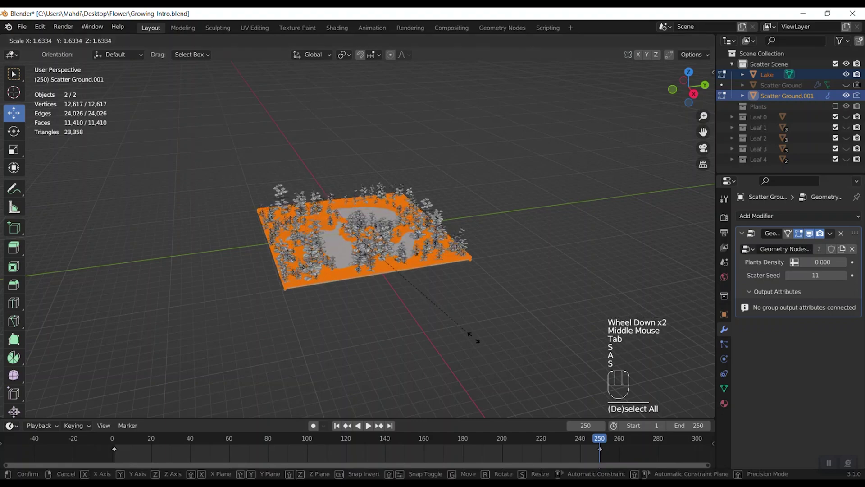
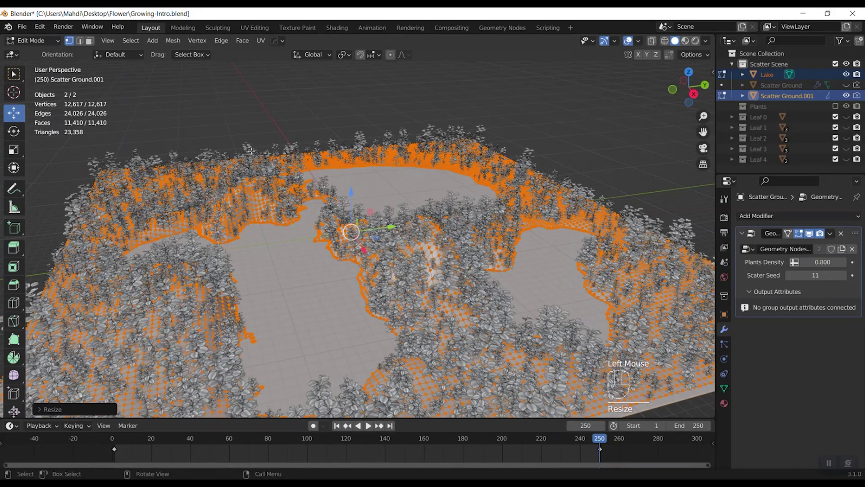
key("Tab")
scroll("down", 3)
left_click(512, 171)
left_click_drag(483, 182, 412, 251)
scroll("up", 3)
scroll("up", 3)
middle_click(380, 230)
scroll("down", 3)
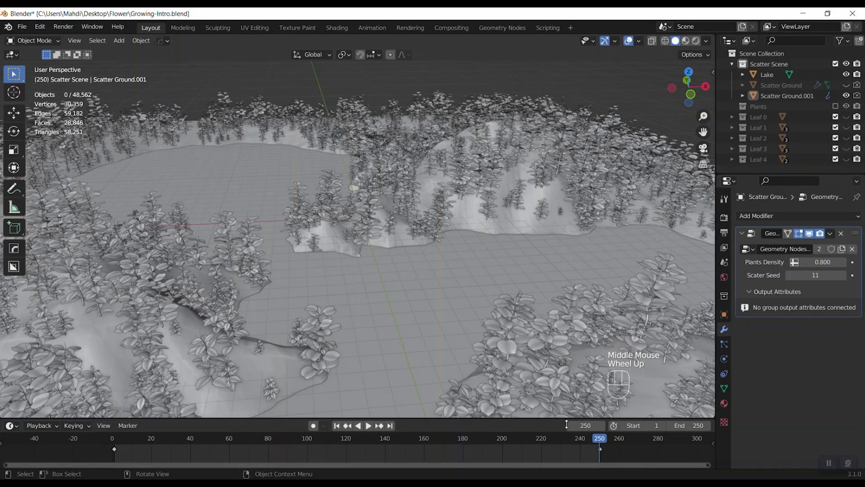
Play the growth animation from frame 1 to about frame 247 while orbiting, then stop playback
left_click_drag(340, 430, 377, 457)
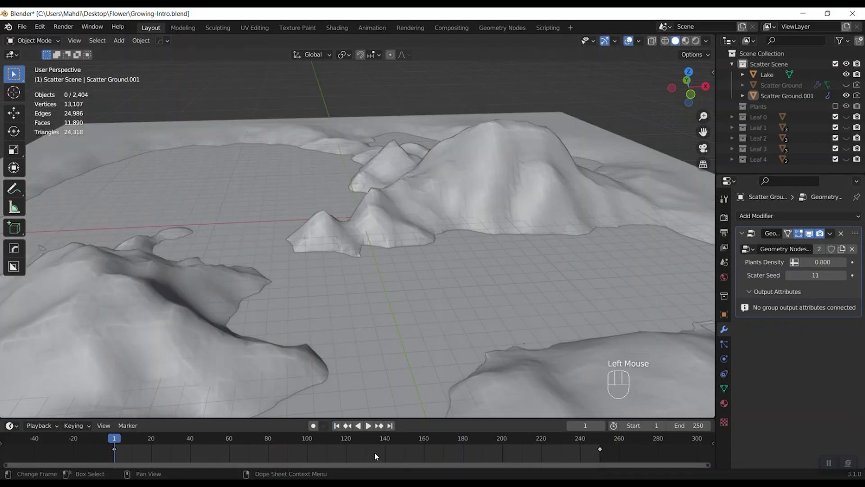
key("space")
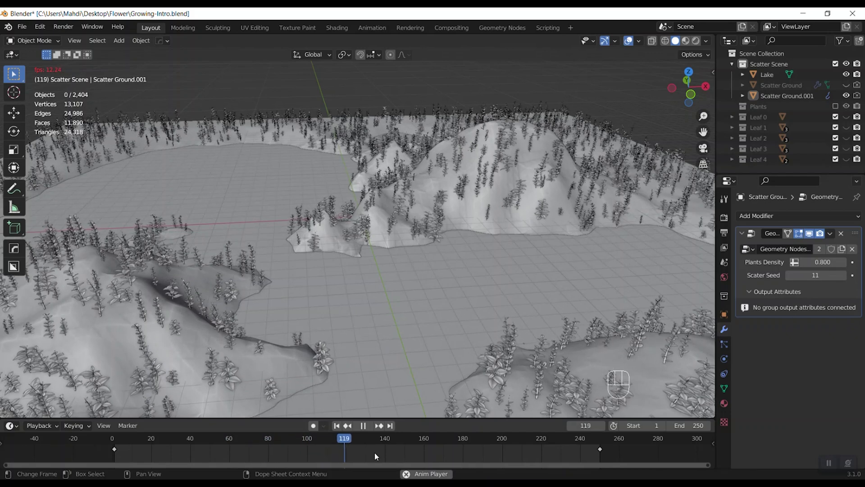
left_click_drag(507, 334, 479, 322)
left_click_drag(480, 321, 487, 310)
scroll("down", 3)
scroll("down", 3)
middle_click(505, 313)
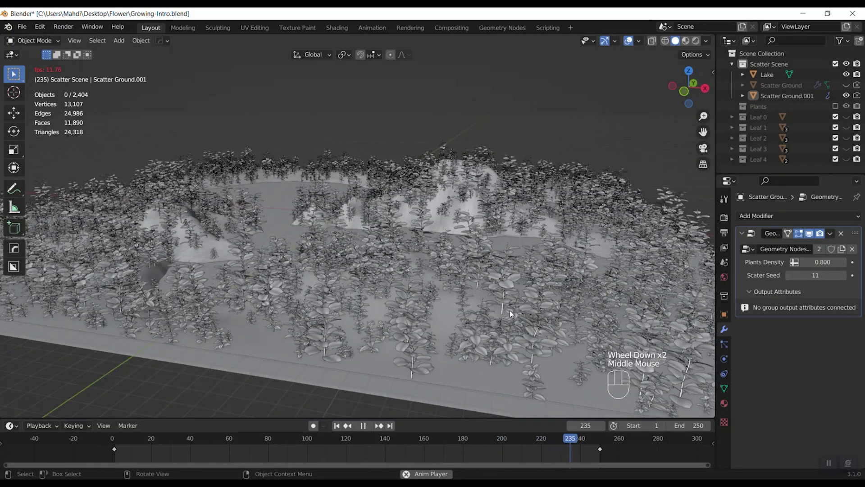
key("space")
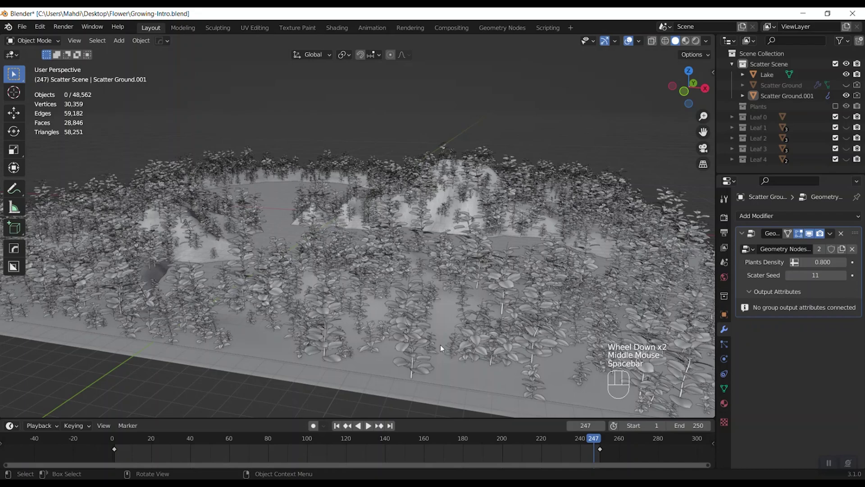